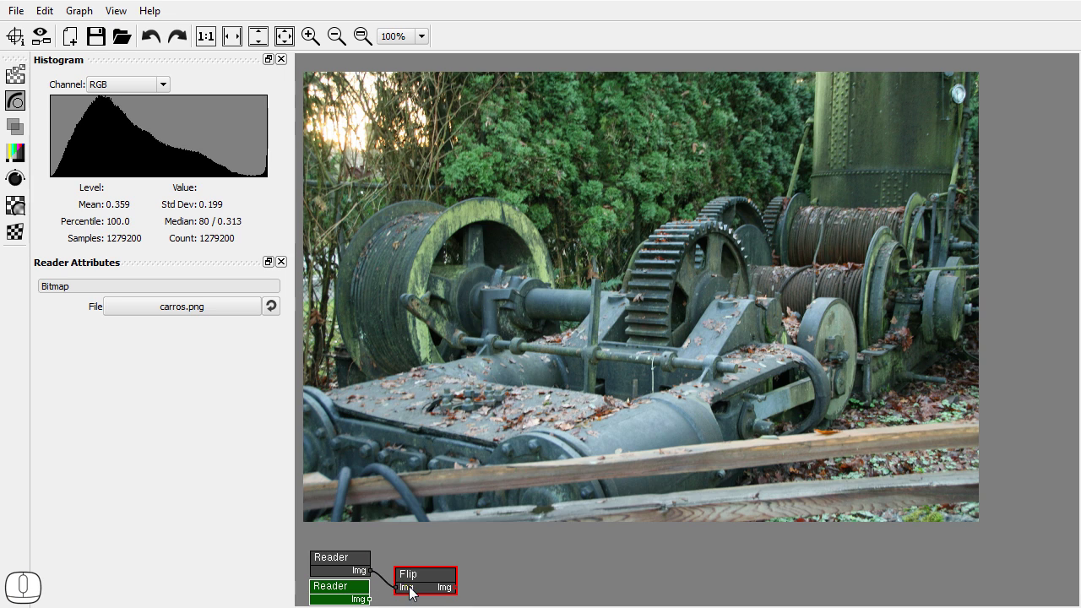
Step: Add a Split Channels node wired to Flip's Img output and select it to view its channel output and histogram
left_click(432, 588)
left_click(20, 159)
left_click_drag(100, 160, 485, 545)
left_click_drag(459, 585, 508, 567)
left_click(512, 566)
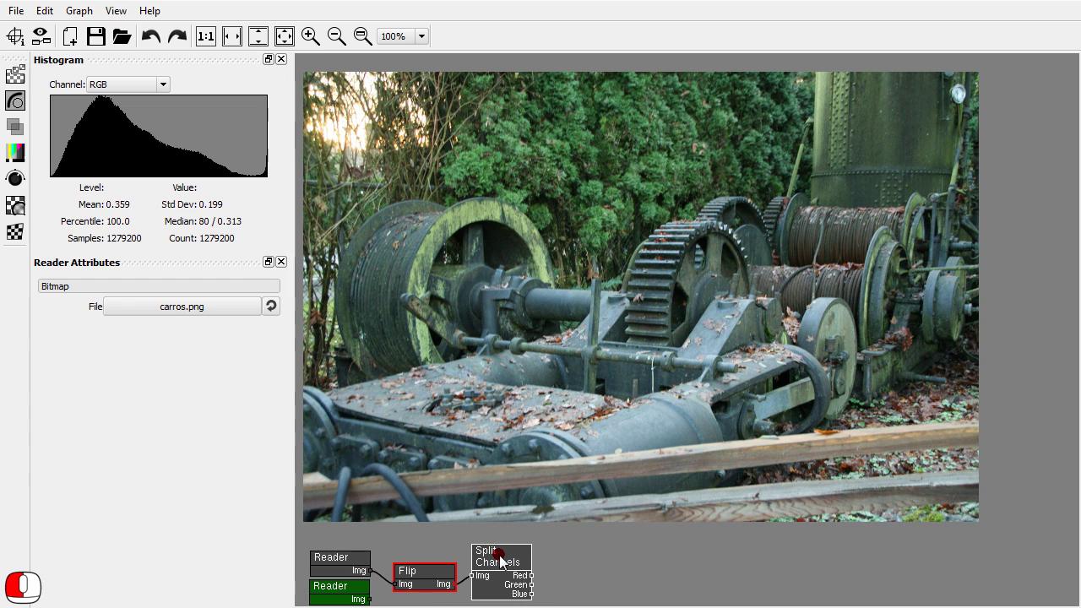